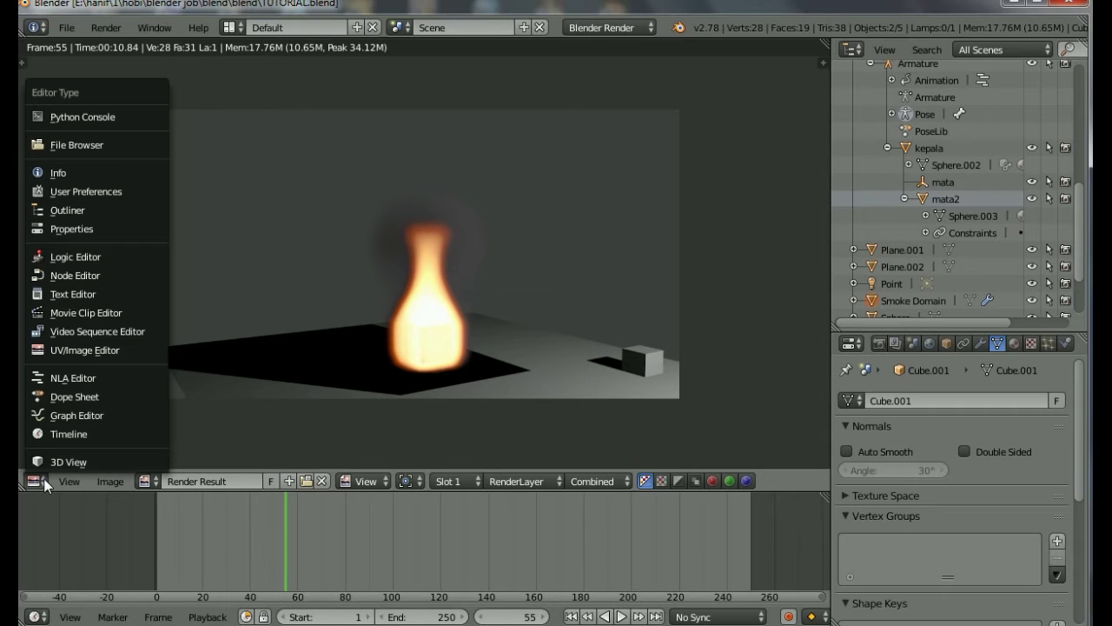
# Switch the image editor back to the 3D View showing the camera's view of the fire scene
pyautogui.click(64, 470)
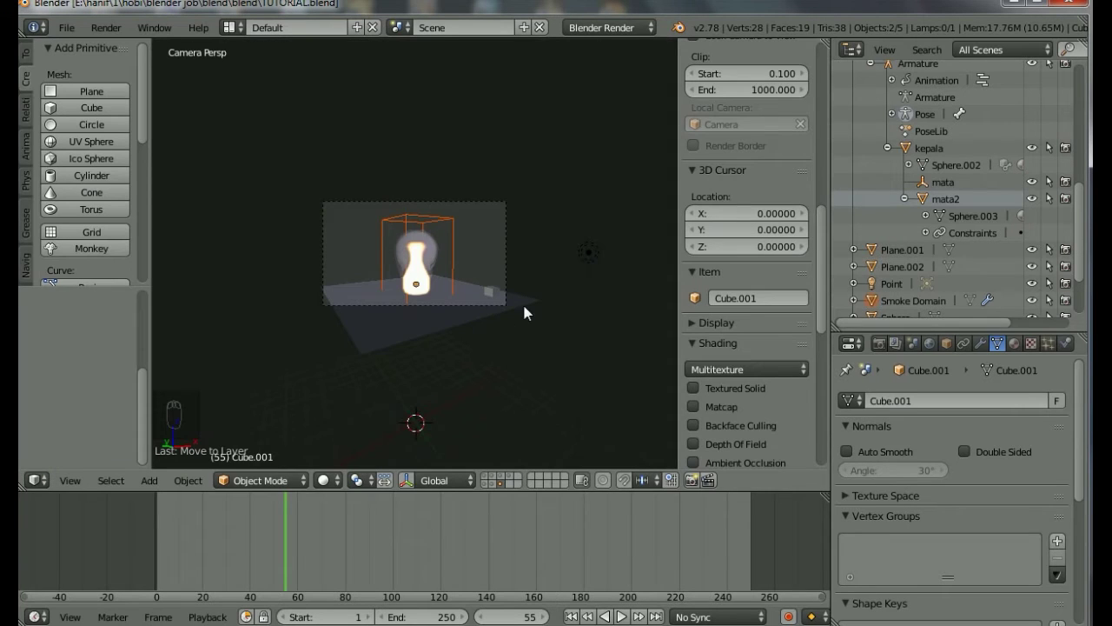
# Inspect the point lamp's ray-traced shadow settings in the Lamp properties
pyautogui.moveTo(590, 257); pyautogui.dragTo(953, 575)
pyautogui.moveTo(952, 574); pyautogui.dragTo(904, 482)
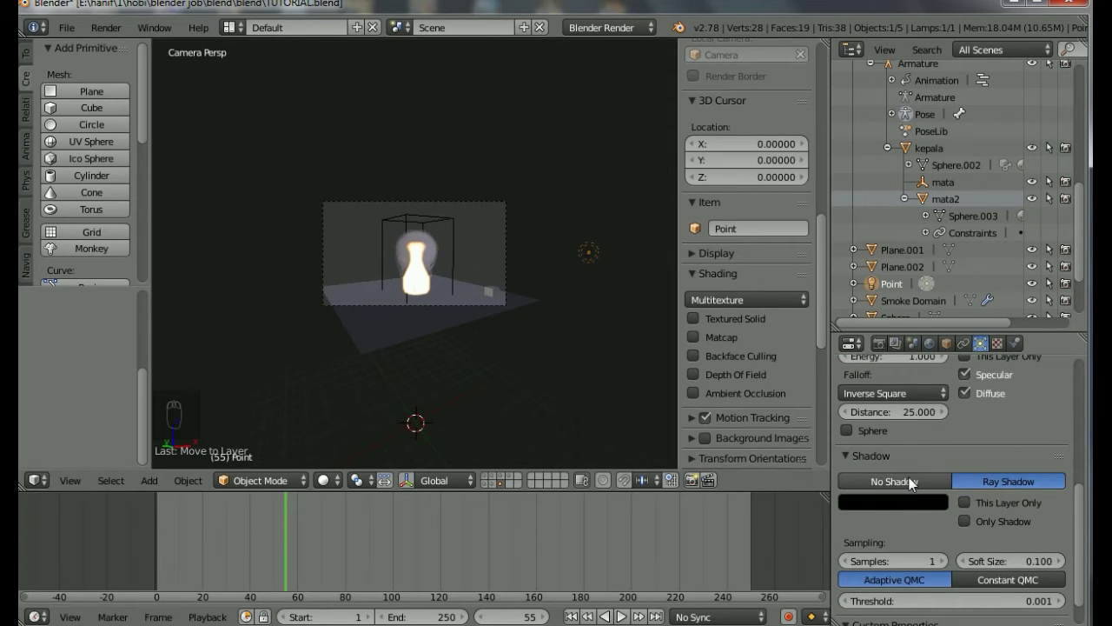
pyautogui.moveTo(917, 485); pyautogui.dragTo(943, 494)
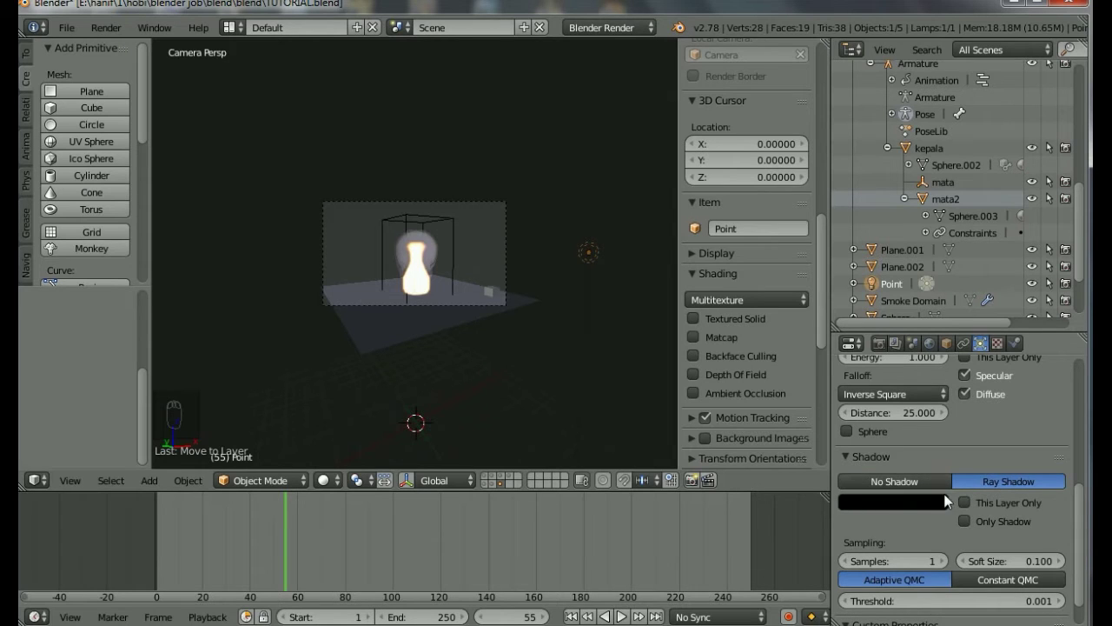
# Select the smoke domain in the viewport ready to move it to another layer
pyautogui.click(498, 294)
pyautogui.moveTo(471, 316); pyautogui.dragTo(432, 298)
pyautogui.moveTo(445, 223); pyautogui.dragTo(430, 246)
pyautogui.click(423, 278)
pyautogui.click(460, 227)
# Move the smoke domain to another layer with M
pyautogui.press('m')
pyautogui.moveTo(460, 227); pyautogui.dragTo(595, 252)
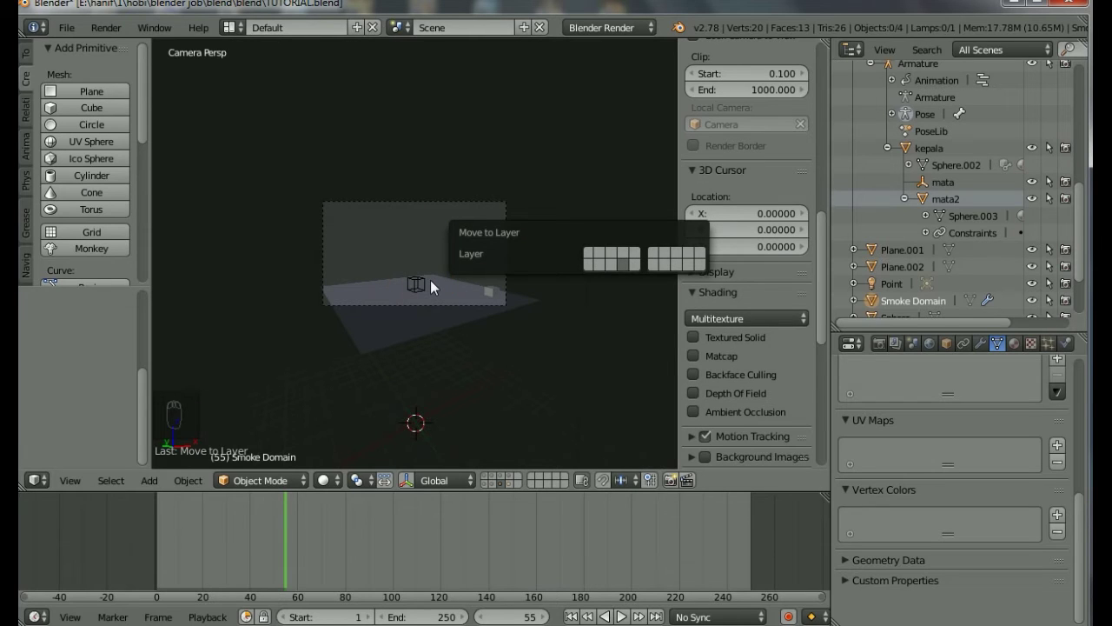
# Move the fire emitter cube Cube.001 to another layer, leaving only the floor visible
pyautogui.click(425, 291)
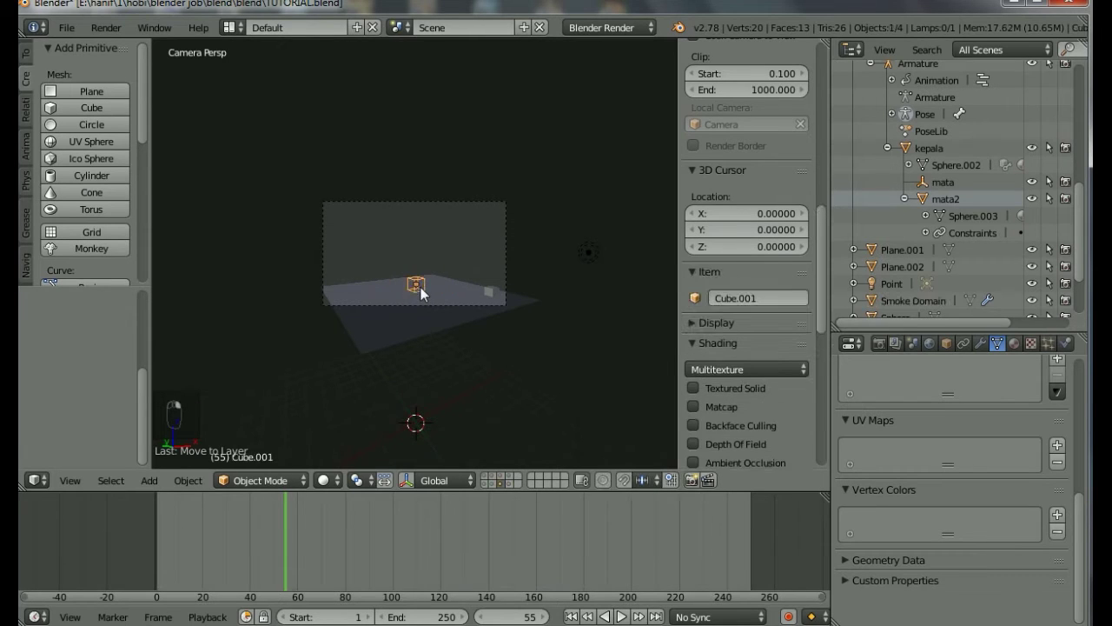
pyautogui.press('m')
pyautogui.rightClick(428, 292)
pyautogui.moveTo(428, 291); pyautogui.dragTo(600, 348)
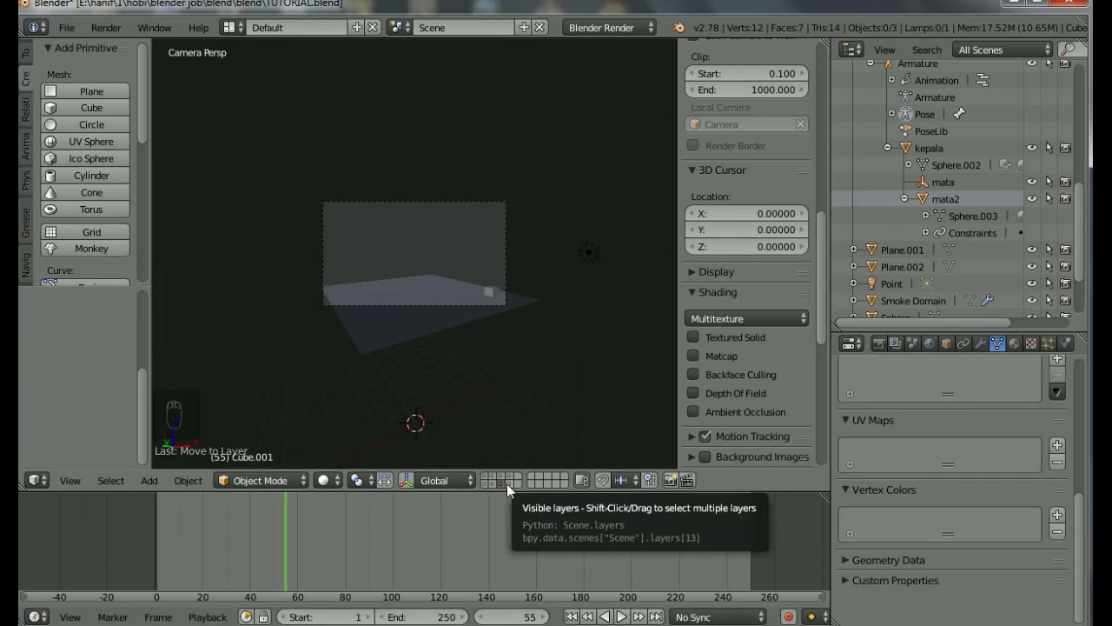
# View the recovered file's layer holding only the default cube in User Ortho
pyautogui.moveTo(512, 489); pyautogui.dragTo(464, 549)
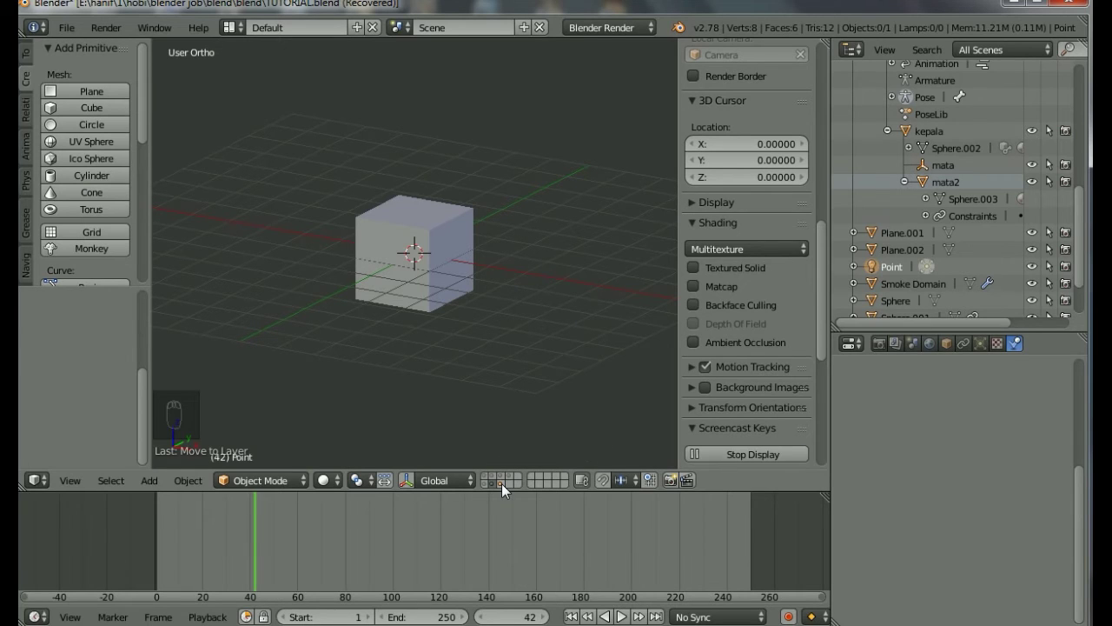
# Enable the fire-scene layers and select the flame, domain and floor objects
pyautogui.moveTo(508, 488); pyautogui.dragTo(497, 297)
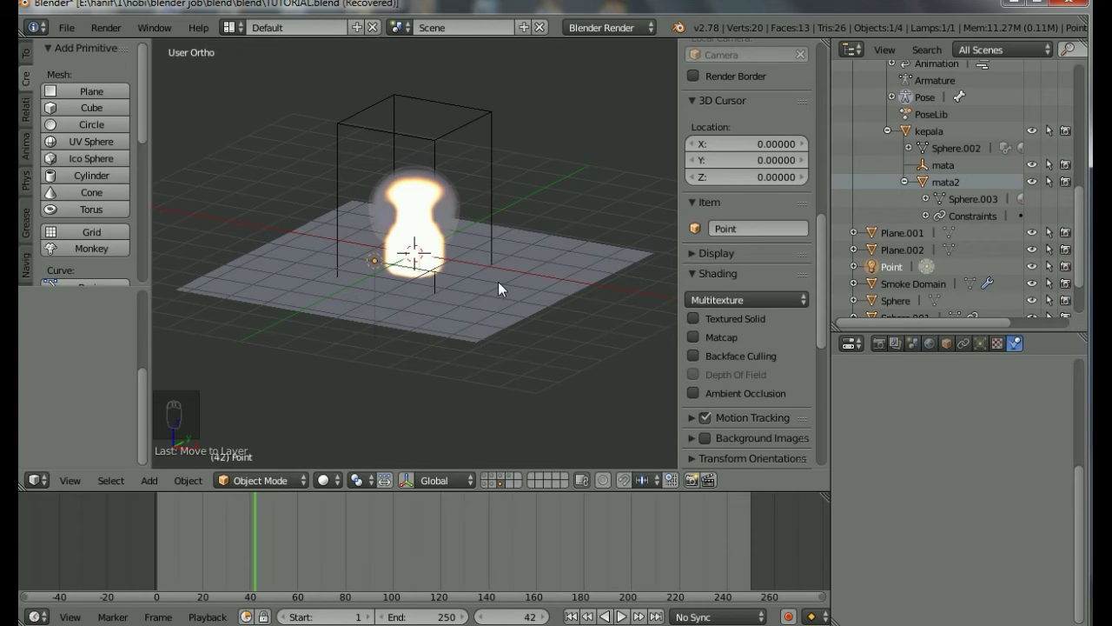
pyautogui.press('c')
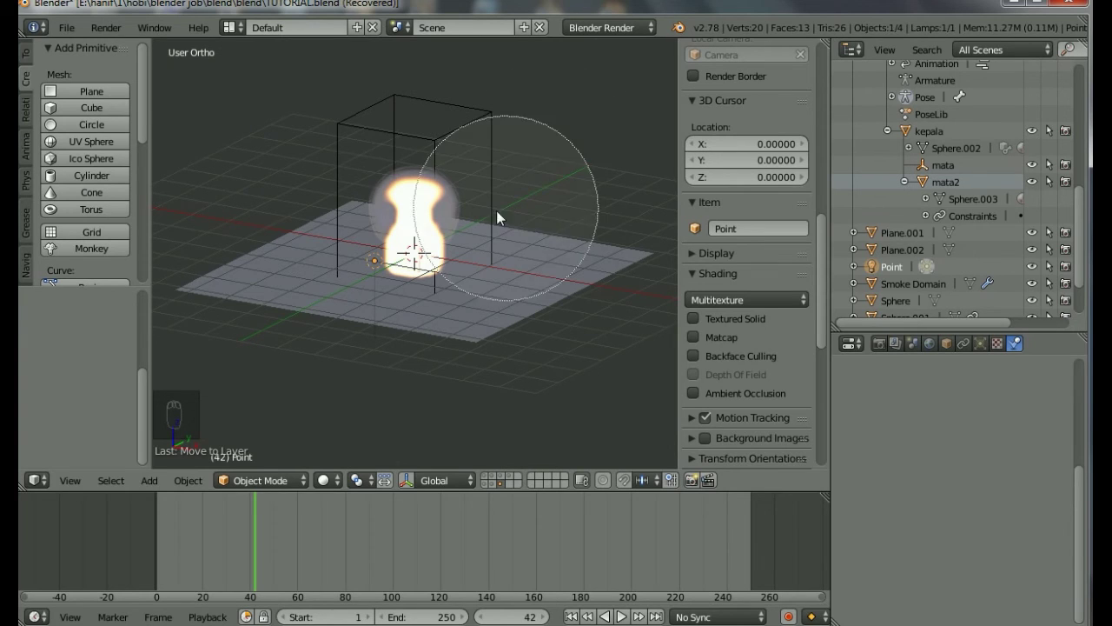
pyautogui.moveTo(457, 227); pyautogui.dragTo(481, 300)
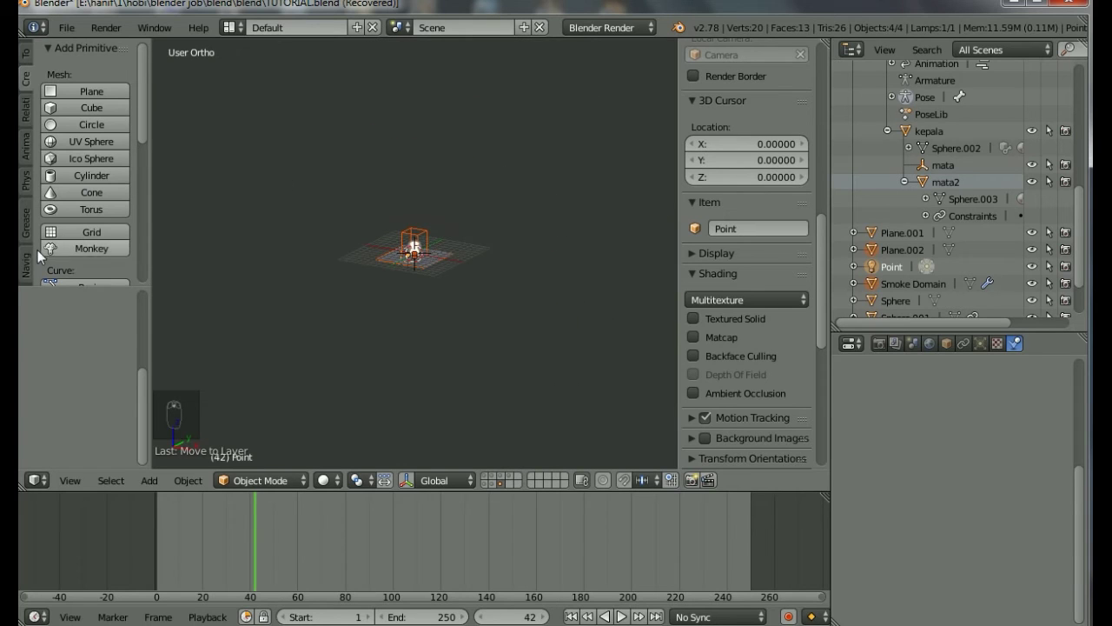
pyautogui.moveTo(31, 258); pyautogui.dragTo(86, 118)
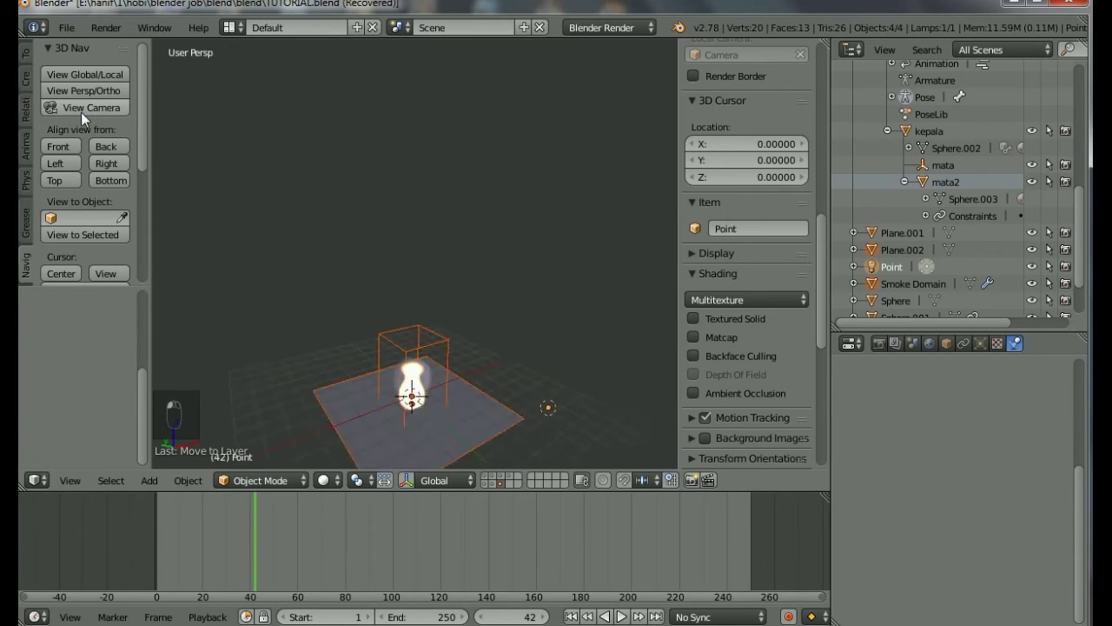
pyautogui.moveTo(478, 287); pyautogui.dragTo(599, 314)
# Look at the fire scene through the camera
pyautogui.click(607, 236)
pyautogui.click(602, 225)
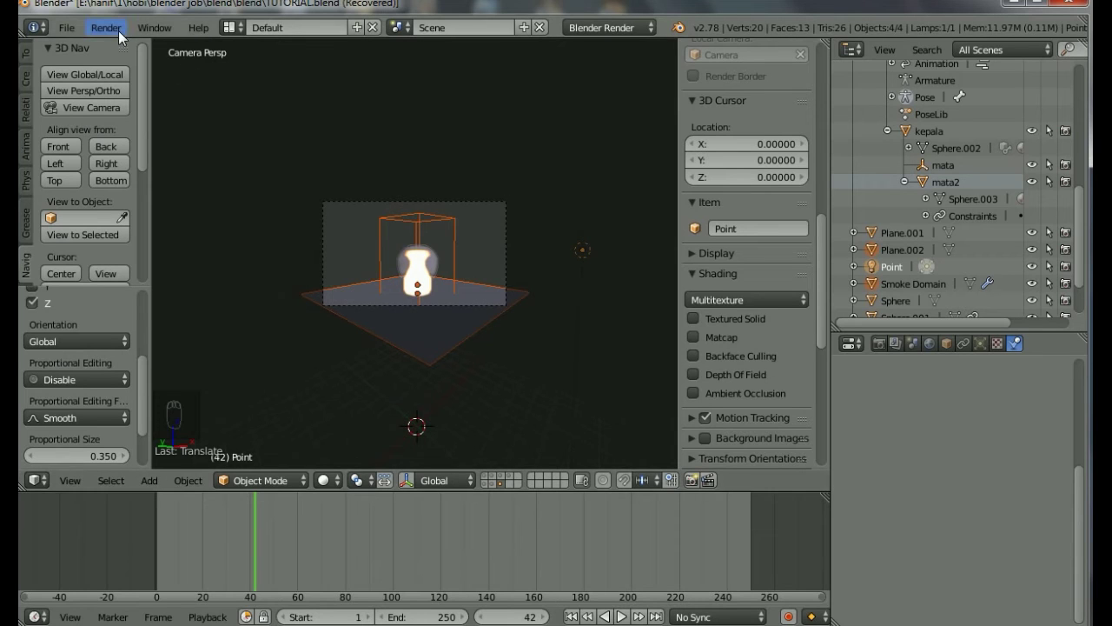
# Render the fire scene with Render Image, then return the editor to the 3D View
pyautogui.moveTo(116, 30); pyautogui.dragTo(131, 44)
pyautogui.click(131, 44)
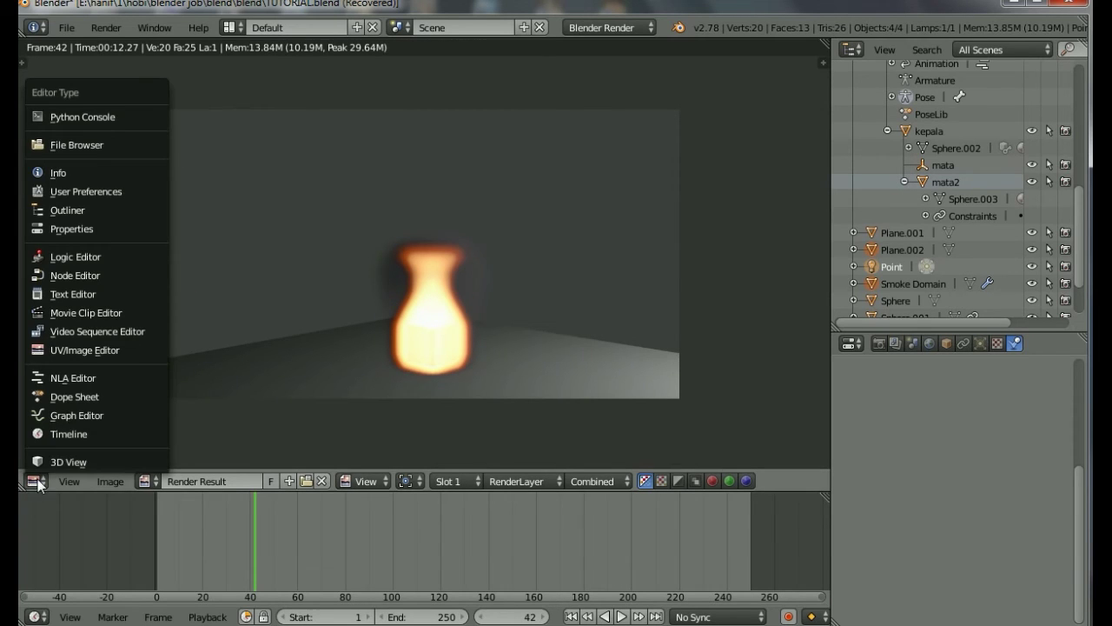
pyautogui.moveTo(206, 477); pyautogui.dragTo(335, 525)
# Enable This Layer Only for the point lamp's shadow in the Lamp properties
pyautogui.click(374, 563)
pyautogui.middleClick(402, 596)
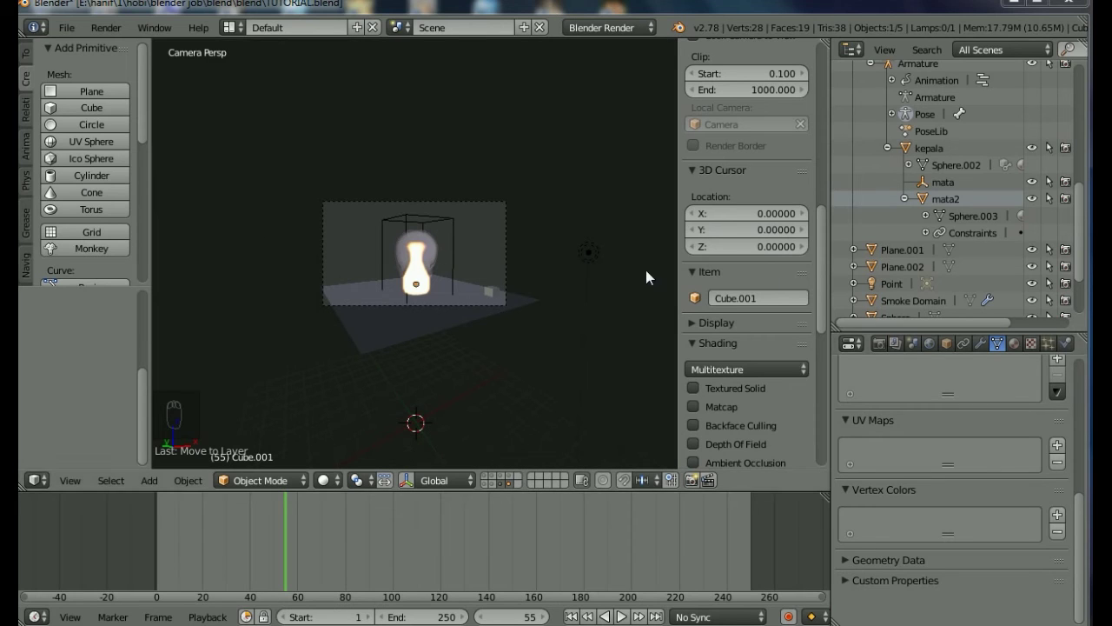
pyautogui.moveTo(1031, 540); pyautogui.dragTo(965, 498)
pyautogui.click(973, 505)
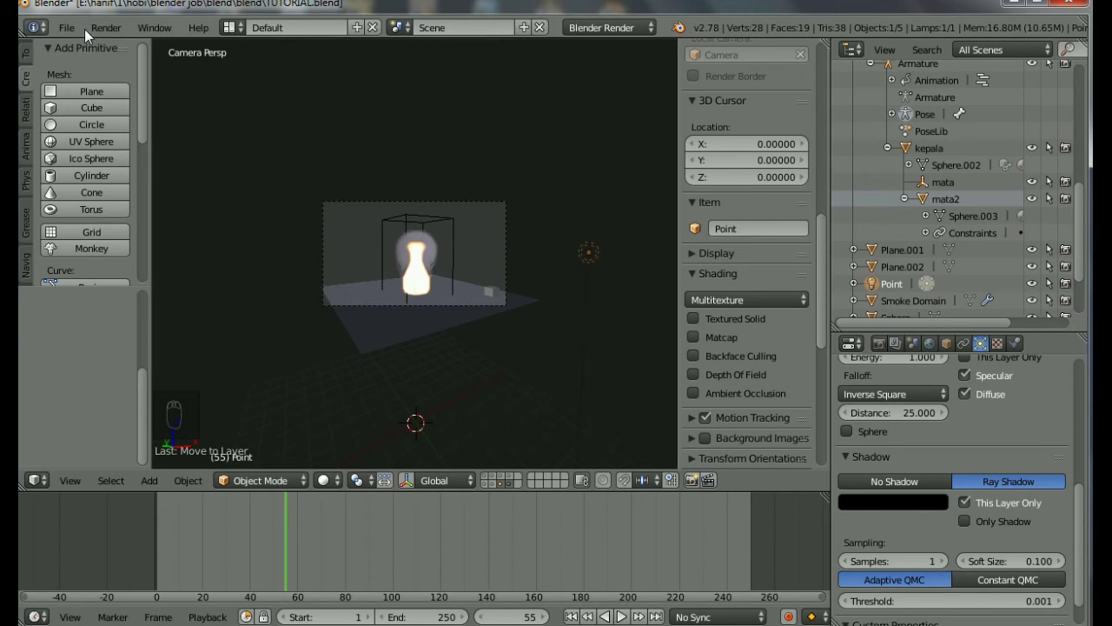